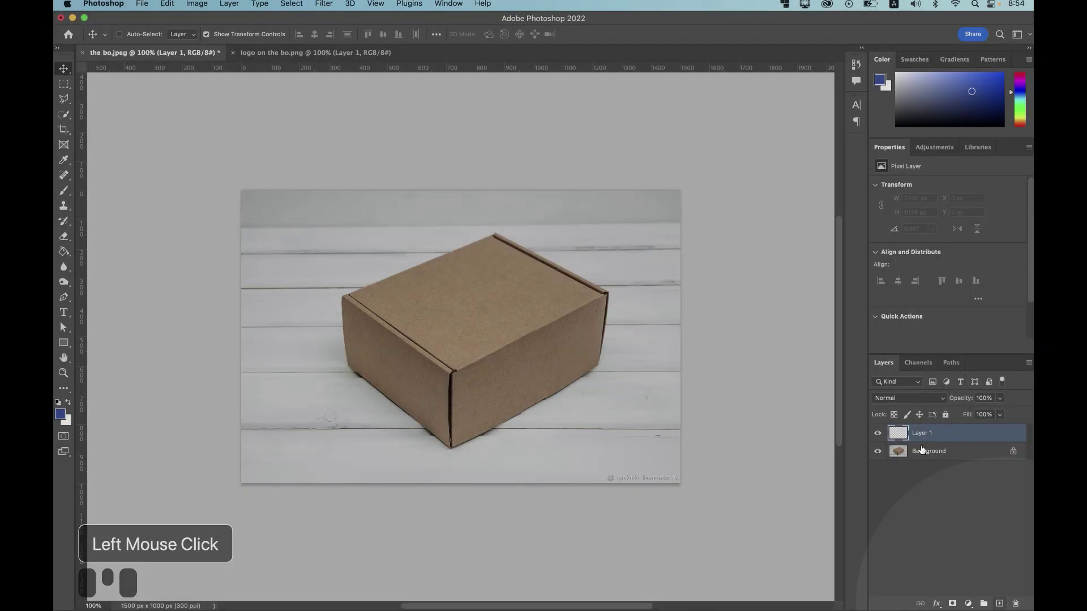
Step: Switch to the LOGO document and begin selecting the whole logo canvas
left_click(326, 52)
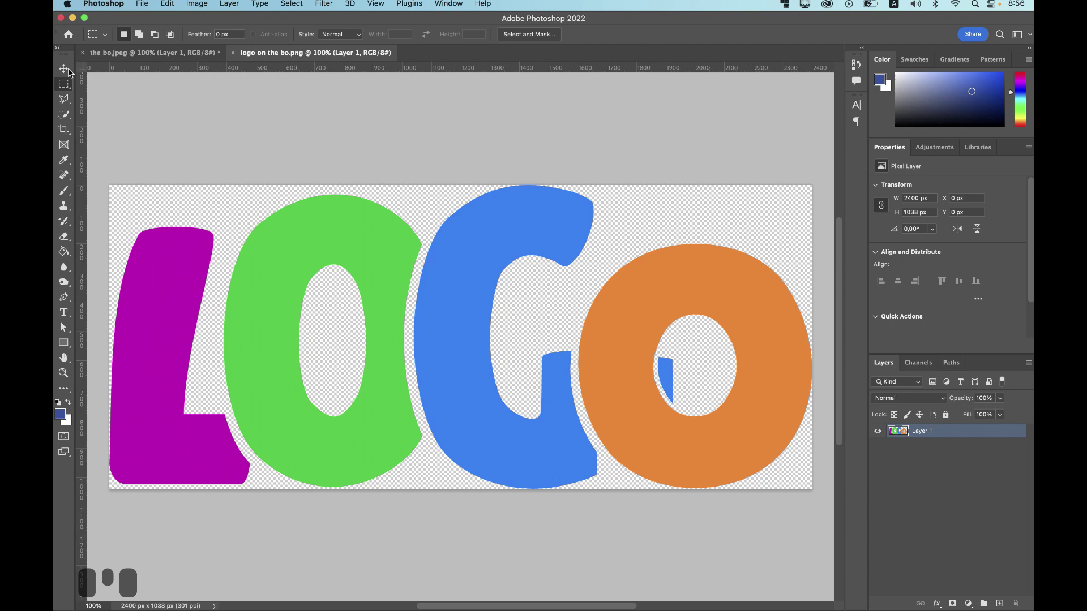
left_click(66, 84)
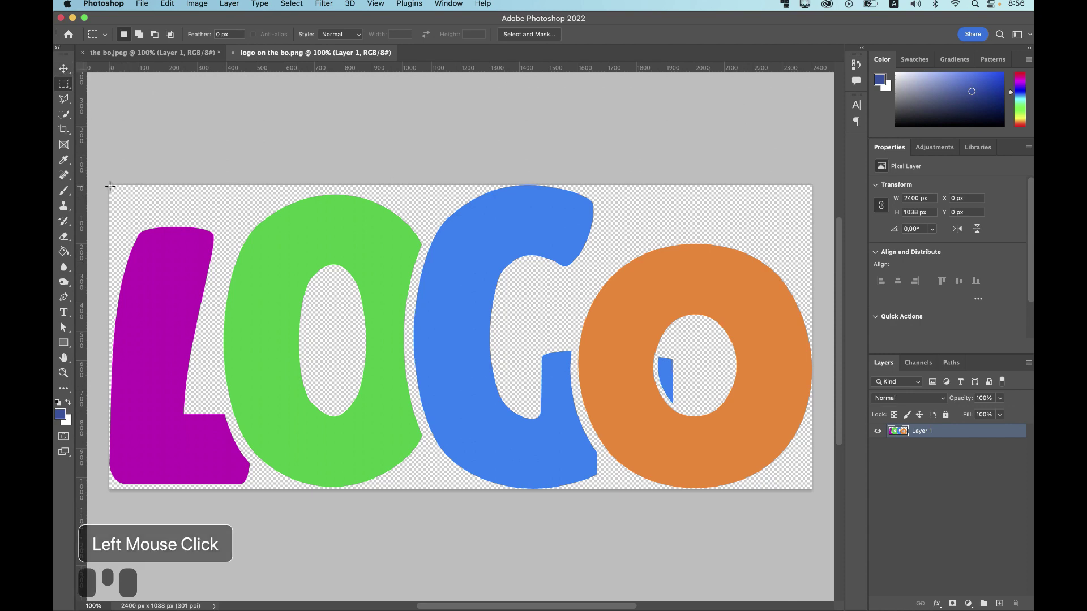
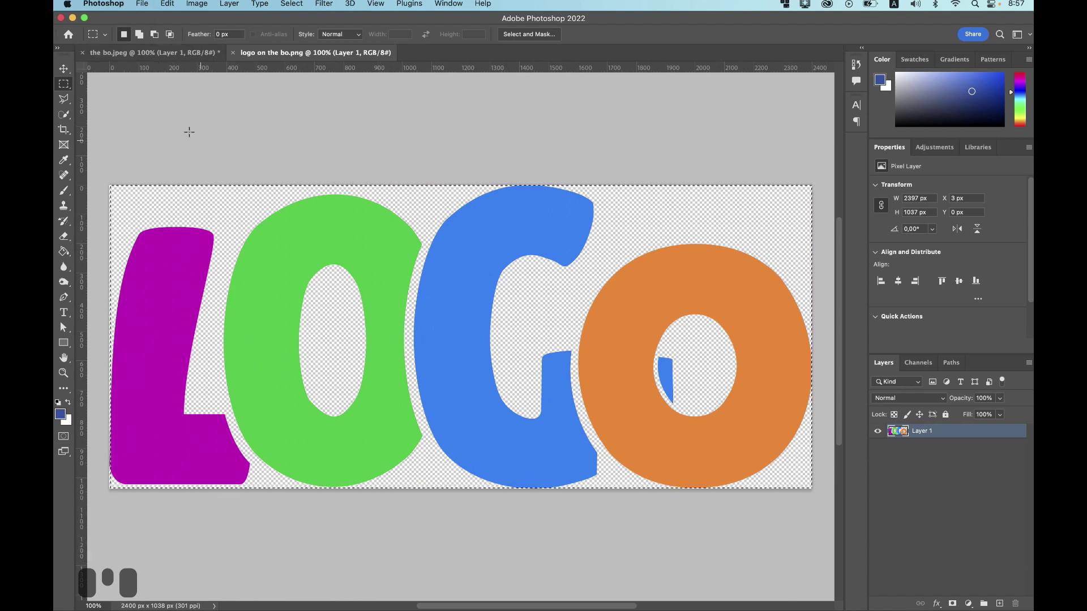
Step: Return to 'the bo.jpeg' cardboard box photo document
left_click(182, 53)
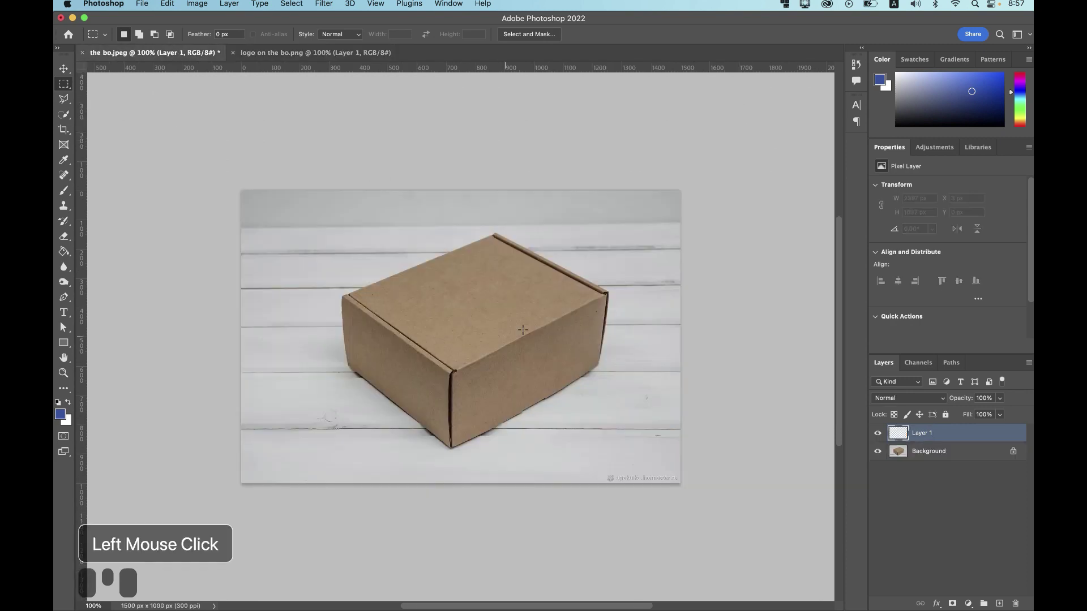
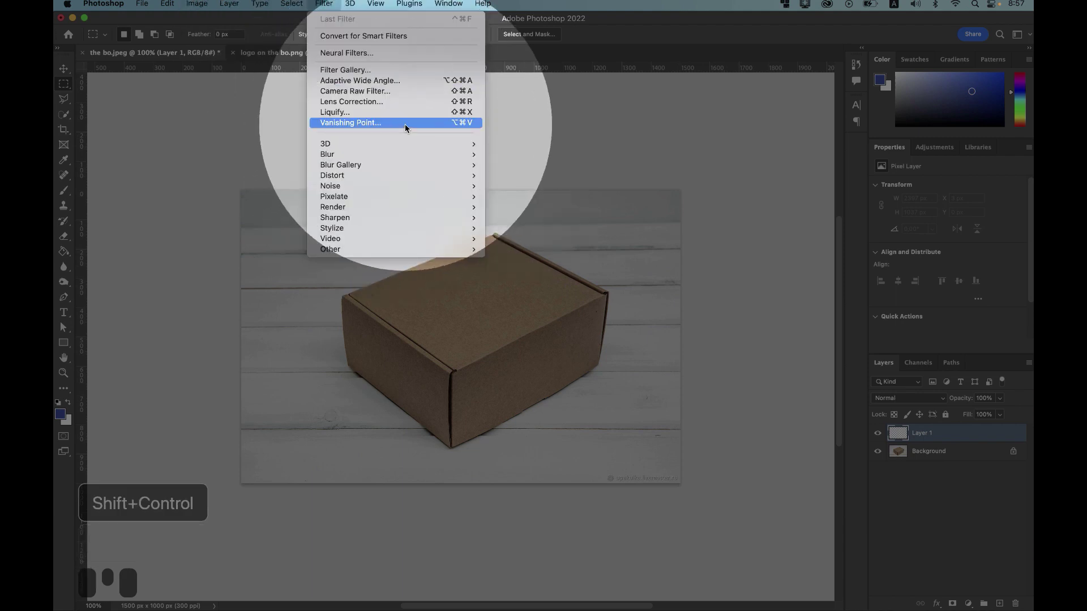
Step: Start Vanishing Point and draw a perspective plane over the box's top face
left_click(409, 126)
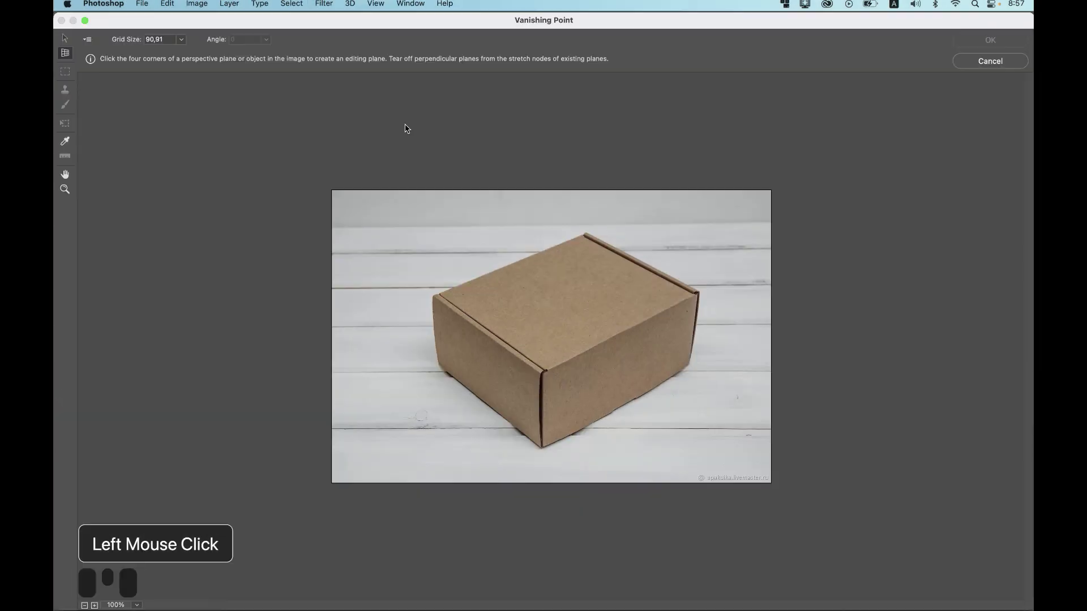
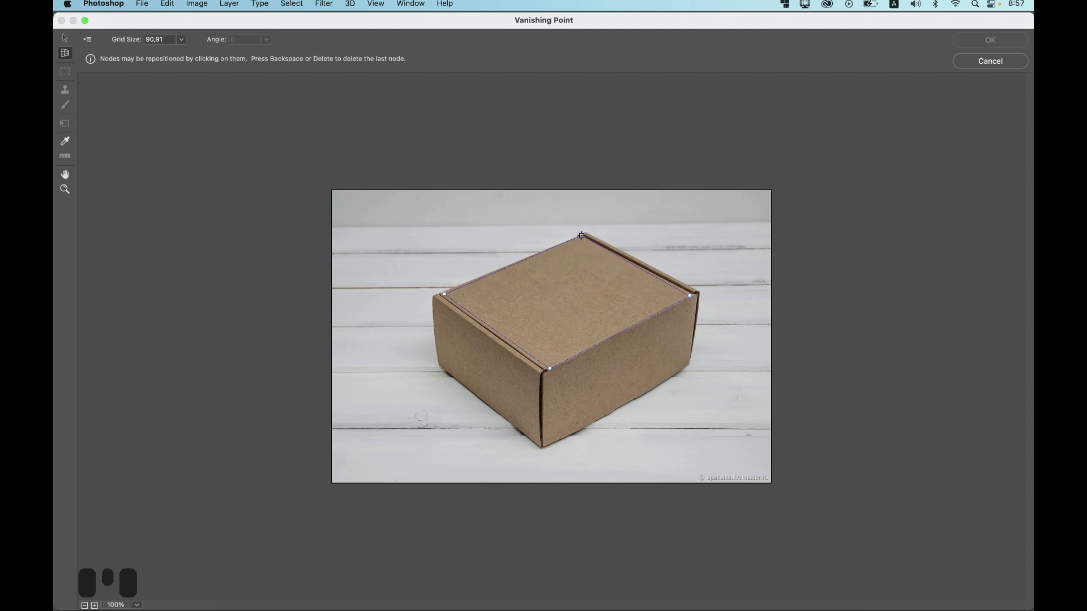
left_click(581, 236)
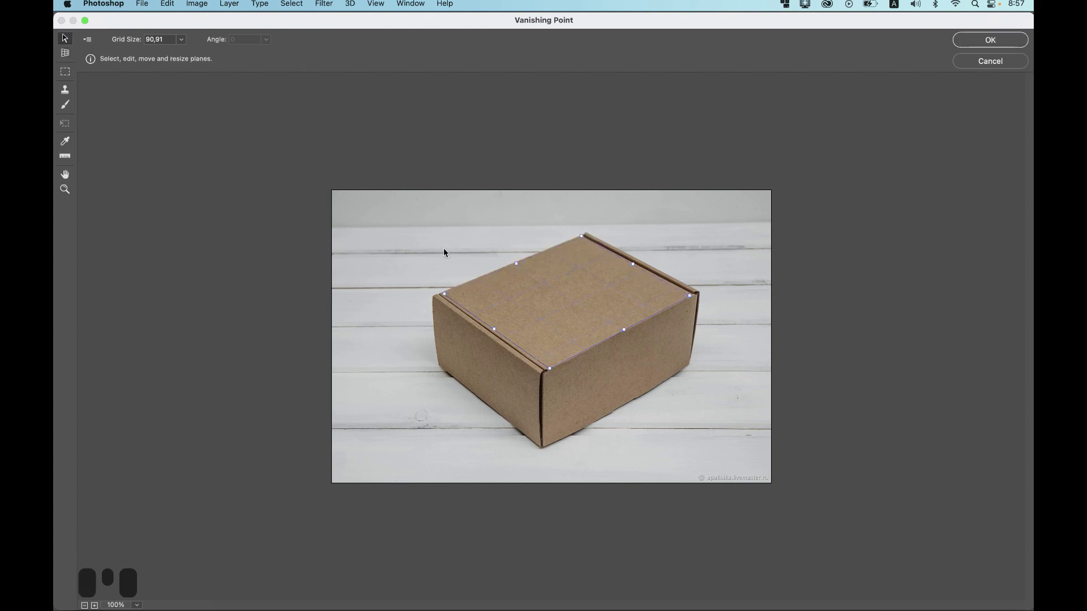
left_click(445, 251)
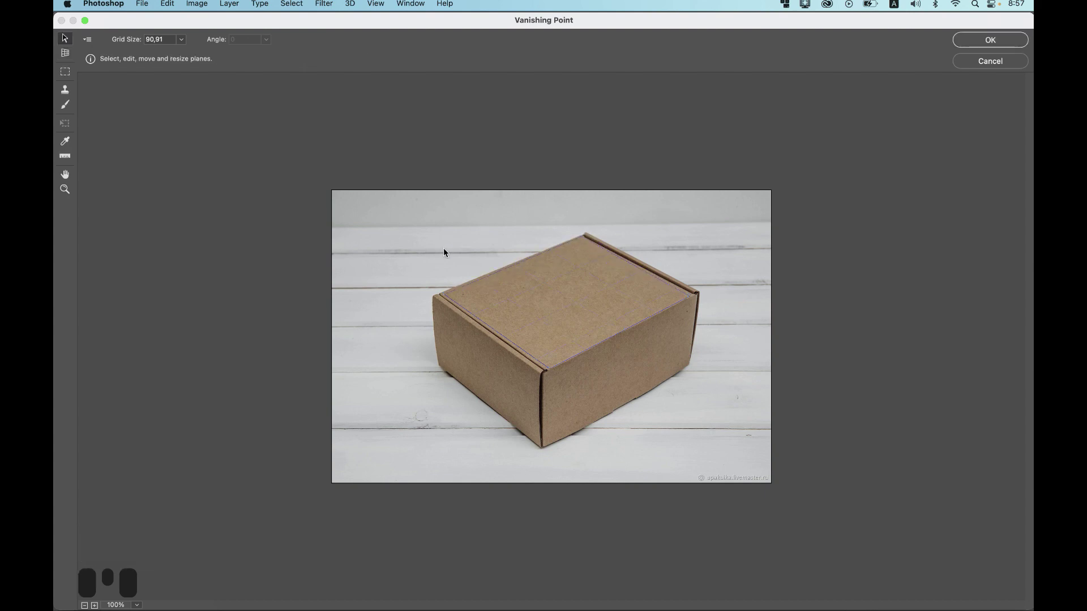
Step: Paste the LOGO into Vanishing Point and position it in perspective on the box top and side
key("super+v")
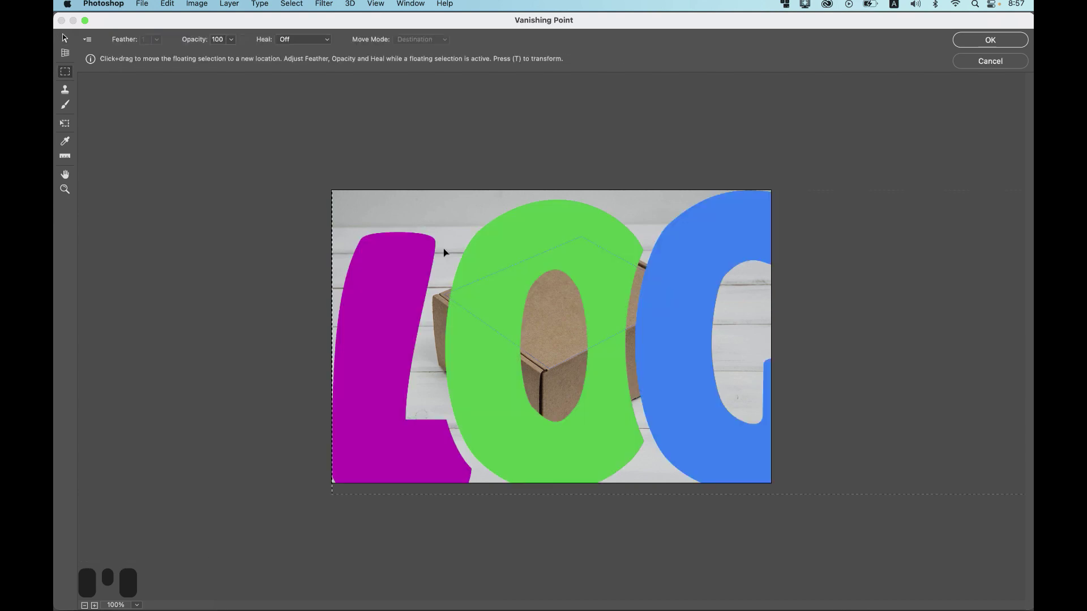
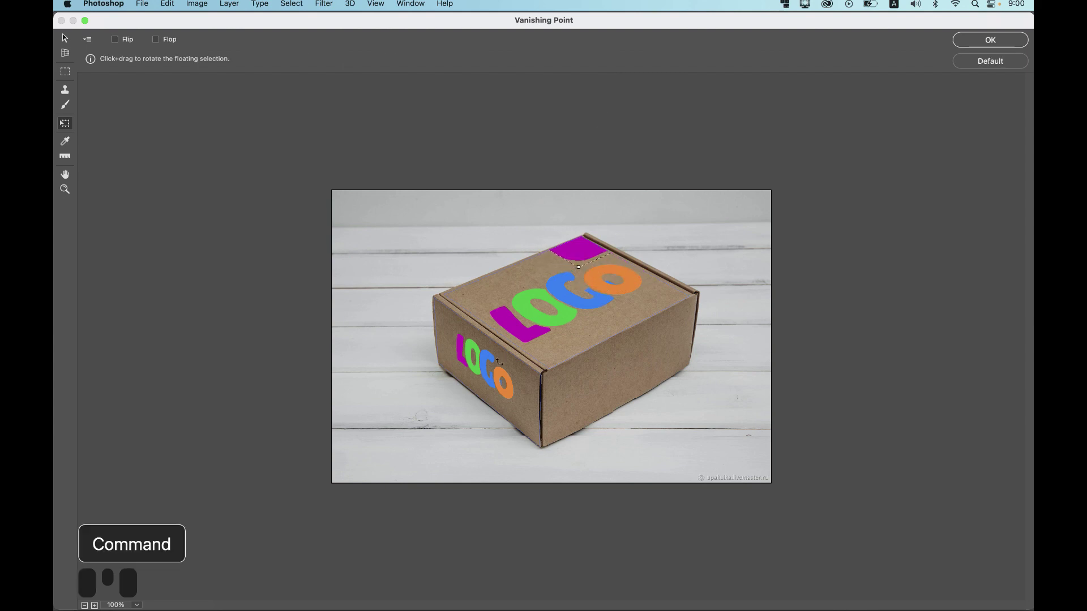
left_click_drag(593, 244, 573, 358)
left_click(573, 359)
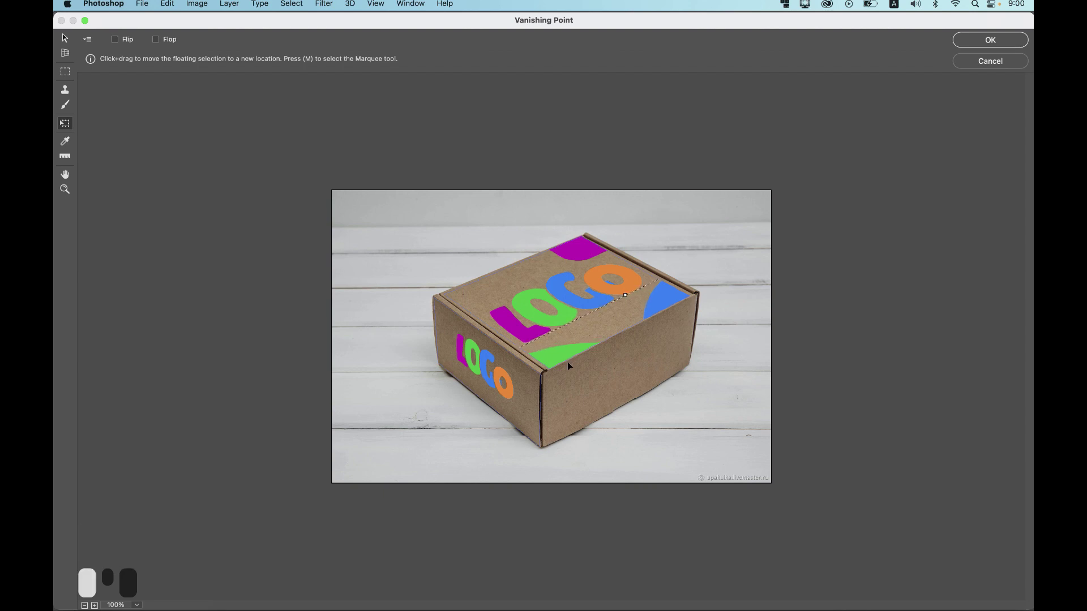
left_click(571, 362)
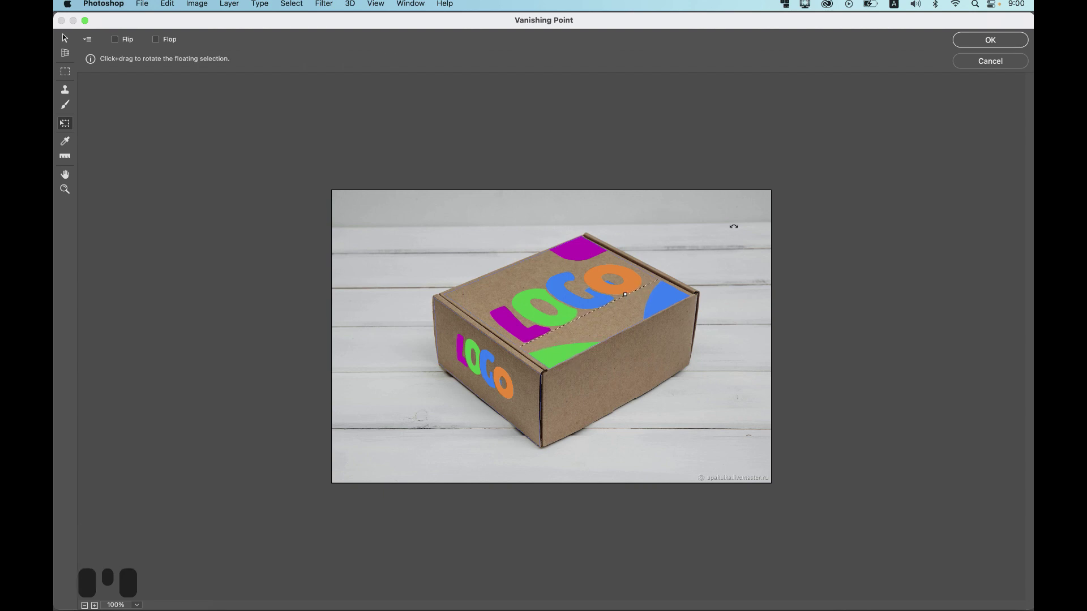
Step: Apply Vanishing Point, placing the perspective logos onto Layer 1 above the box photo
left_click(990, 47)
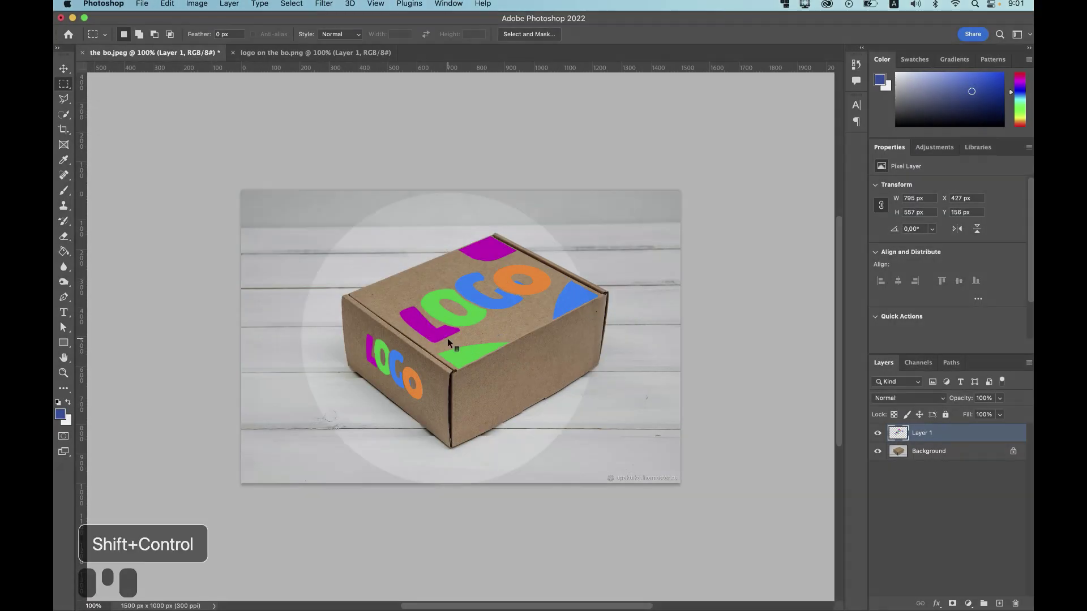
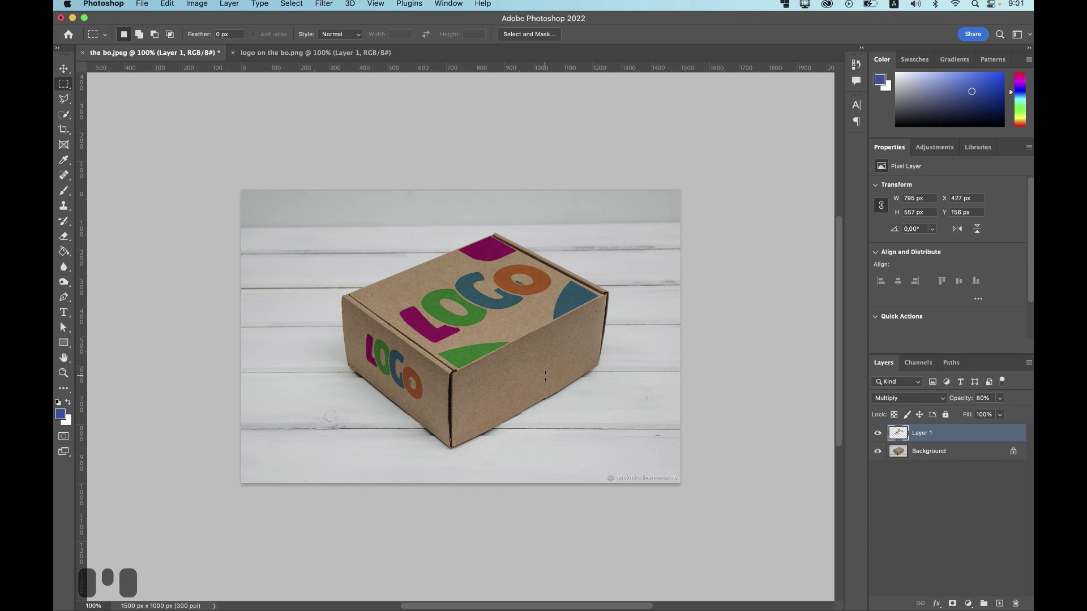
Step: Start a free transform on Layer 1 for warping the logo over the box
key("super+t")
double_click(473, 314)
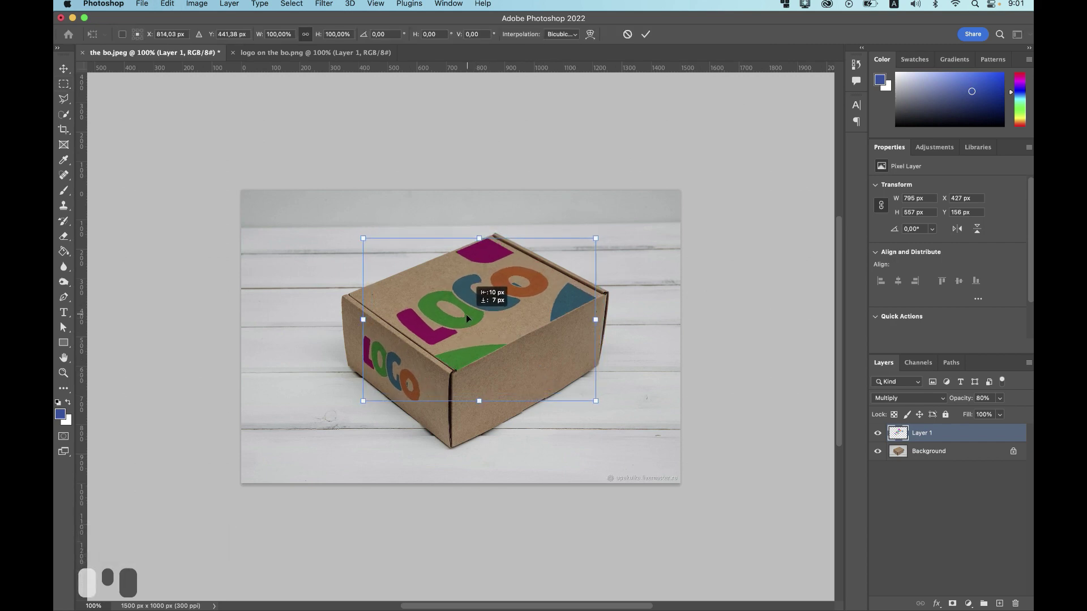
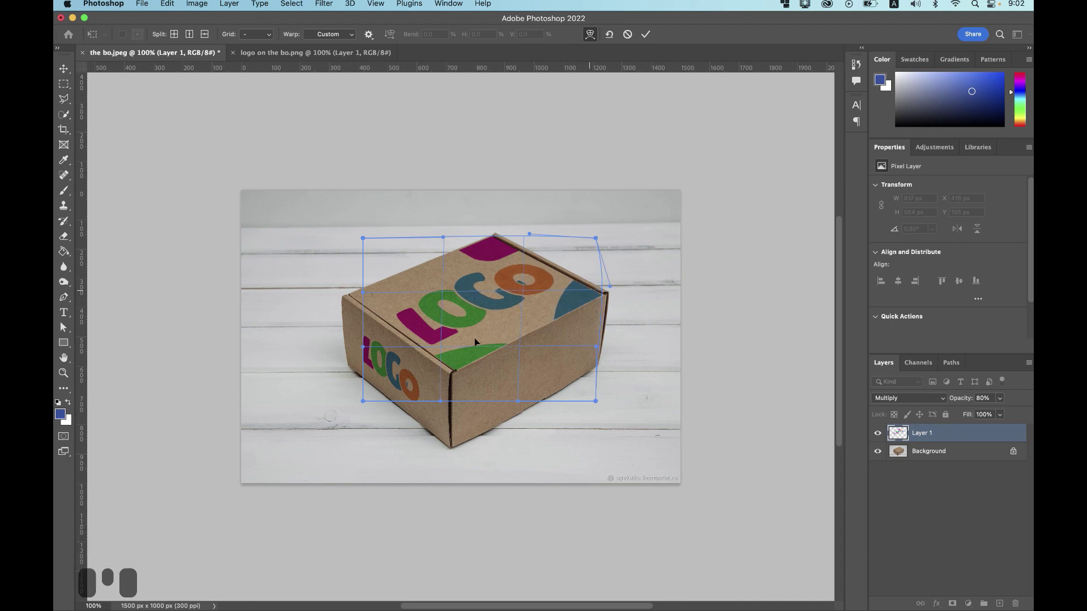
Step: Warp the logo's right edge to fit the box's top corner and commit the transform
double_click(472, 348)
left_click(472, 349)
left_click(471, 351)
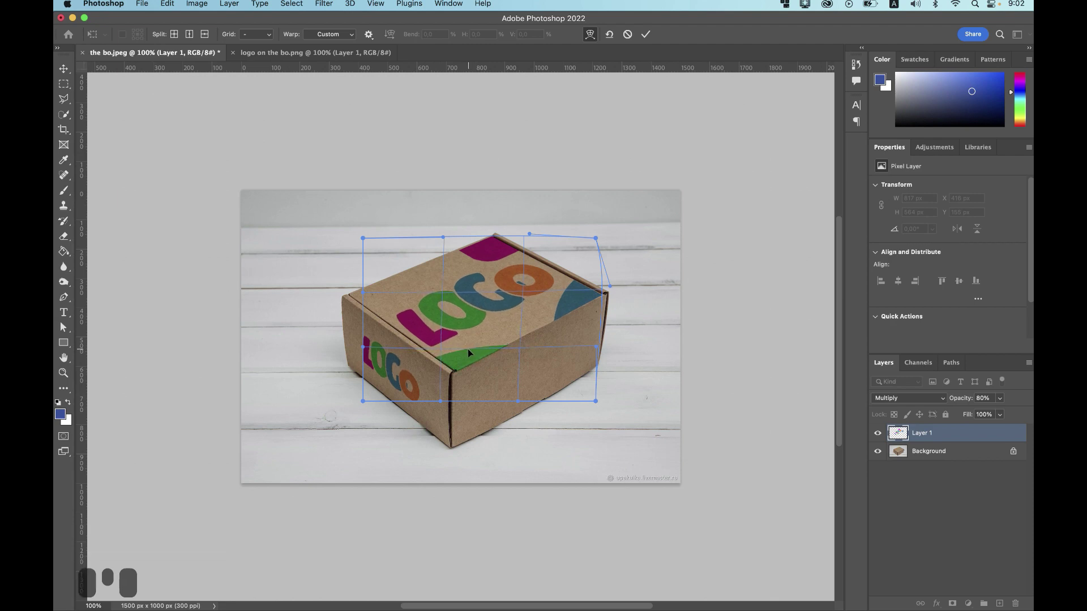
left_click(472, 350)
left_click(471, 350)
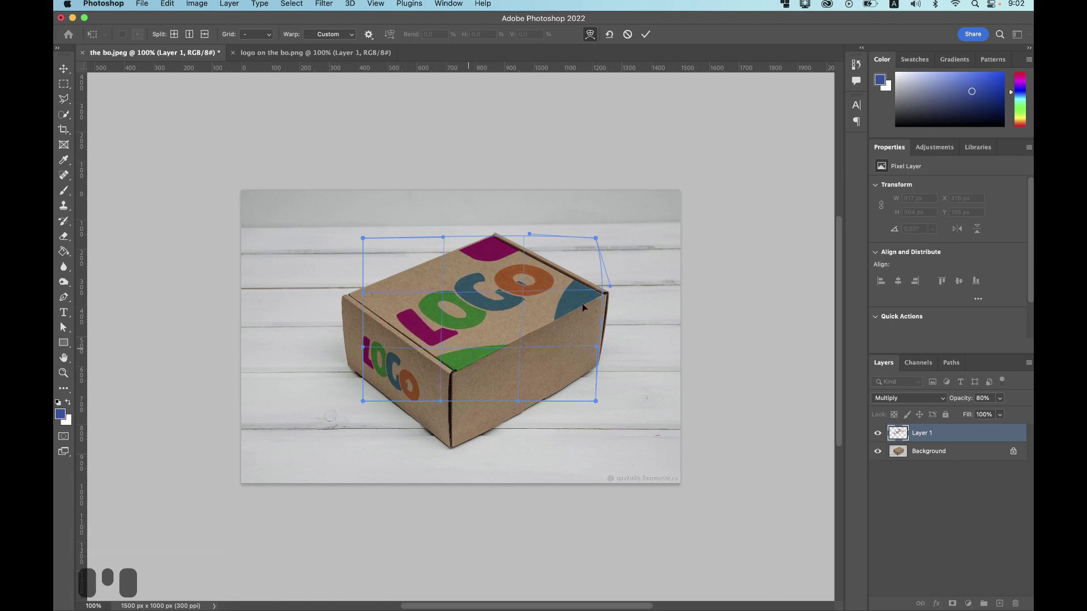
left_click(588, 292)
double_click(588, 292)
left_click(590, 291)
left_click(592, 290)
double_click(590, 291)
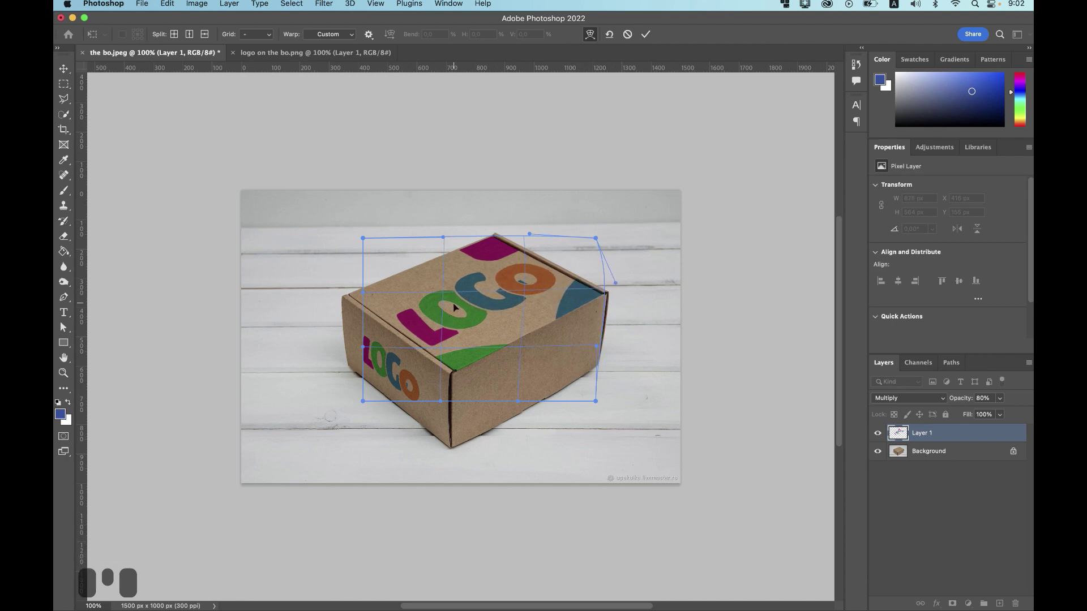
left_click(651, 35)
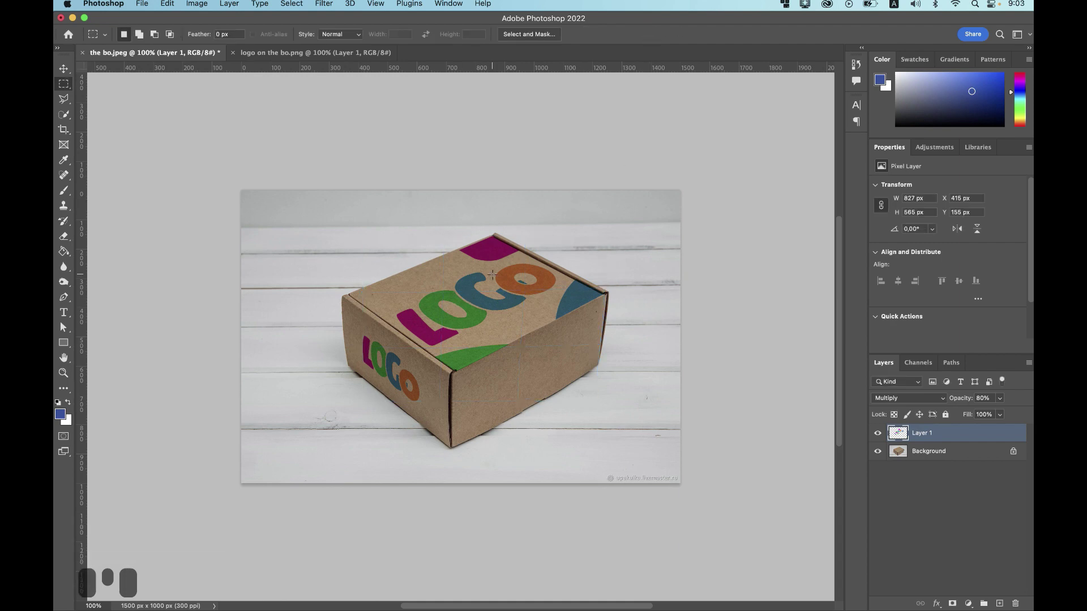